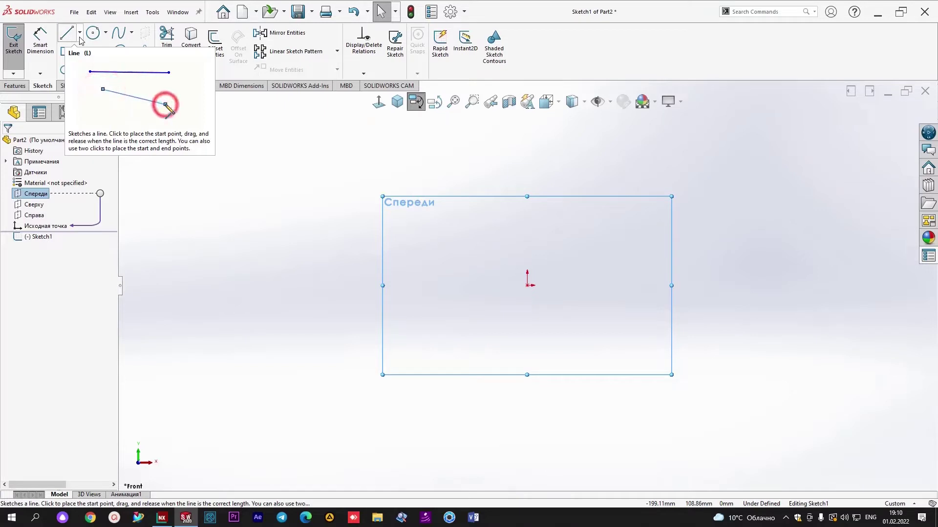
Step: Draw a vertical centreline downward from the sketch origin as the revolve axis
drag(83, 39, 844, 33)
click(774, 2)
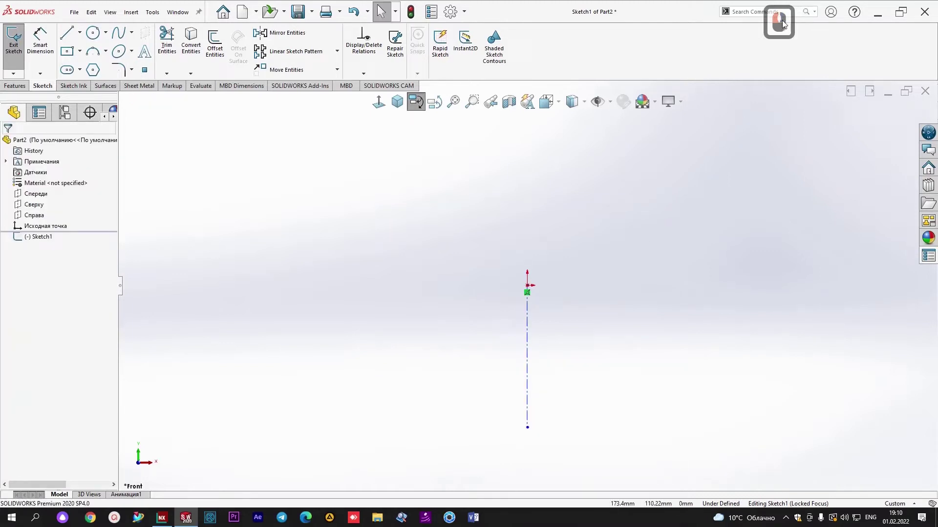
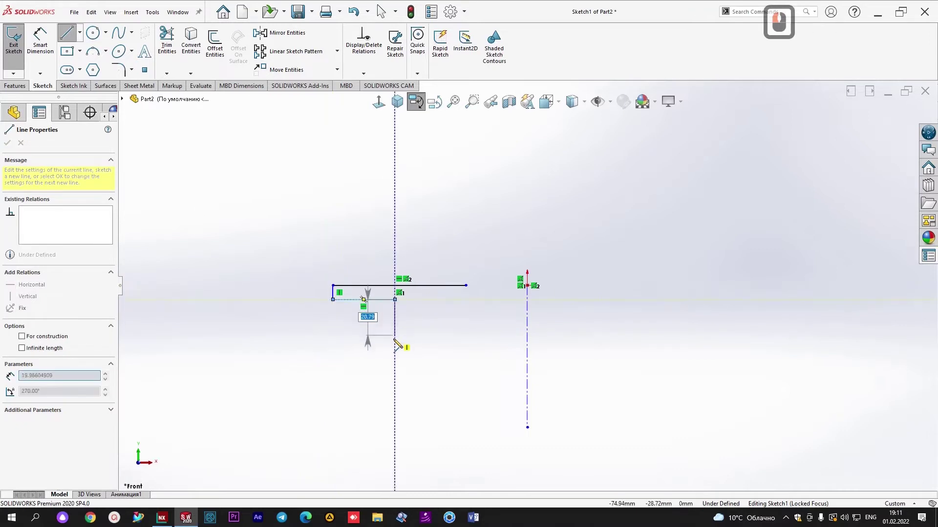
Step: Place the next corner of the stepped flange outline beside the centreline
click(398, 353)
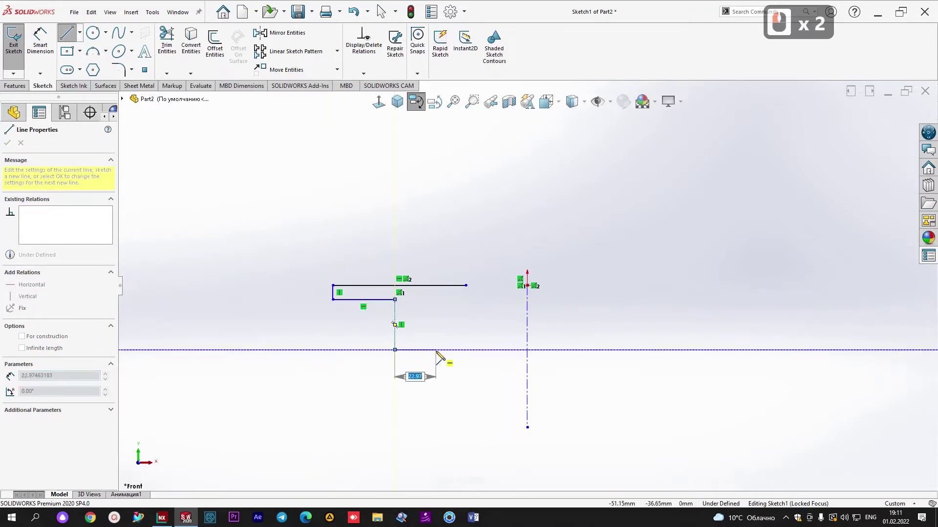
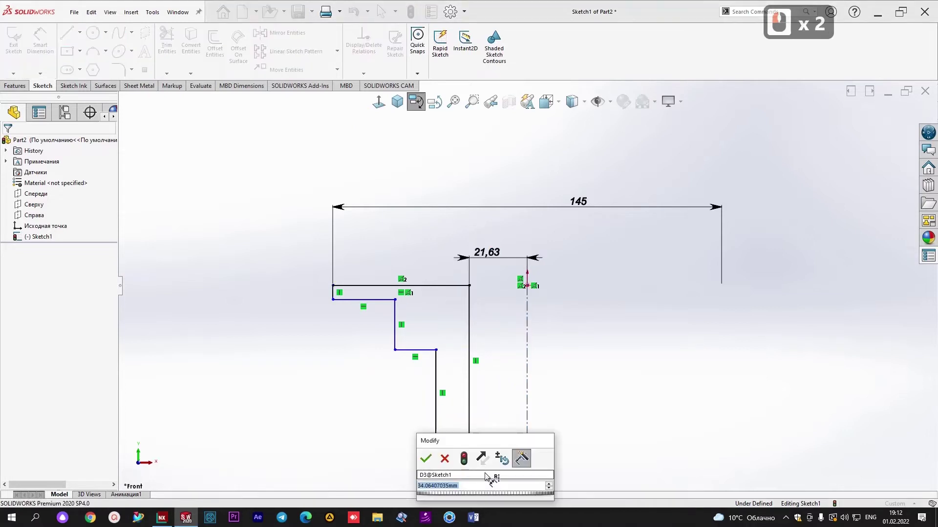
Step: Dimension the profile steps at 25 mm and 20 mm until the sketch is fully defined
text(25)
key(Return)
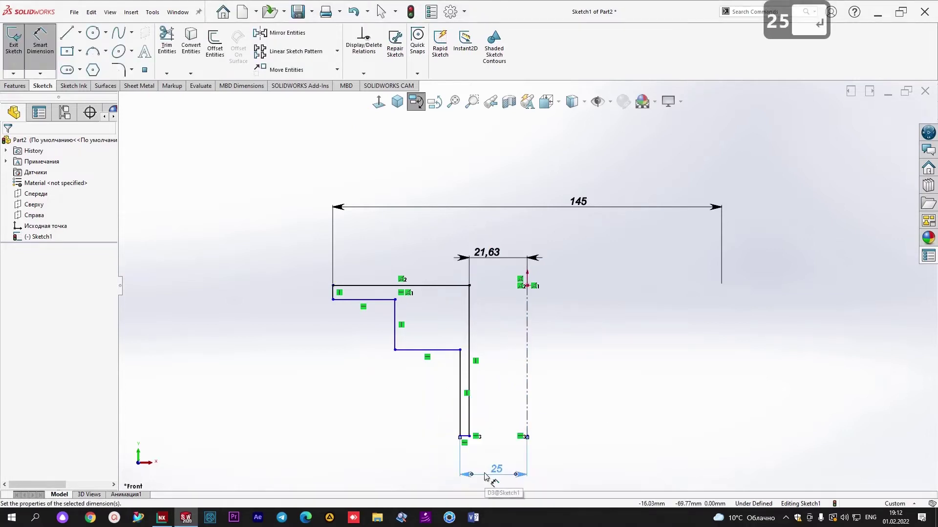
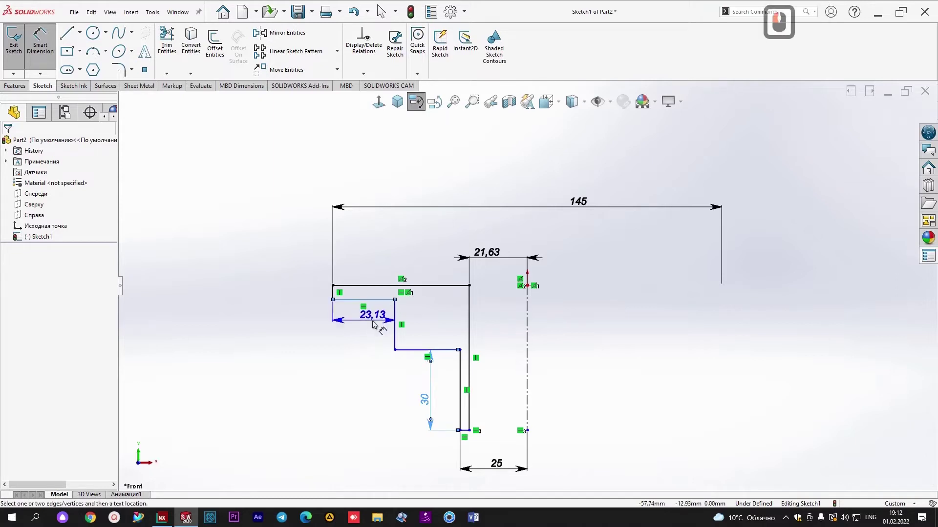
text(20)
key(Return)
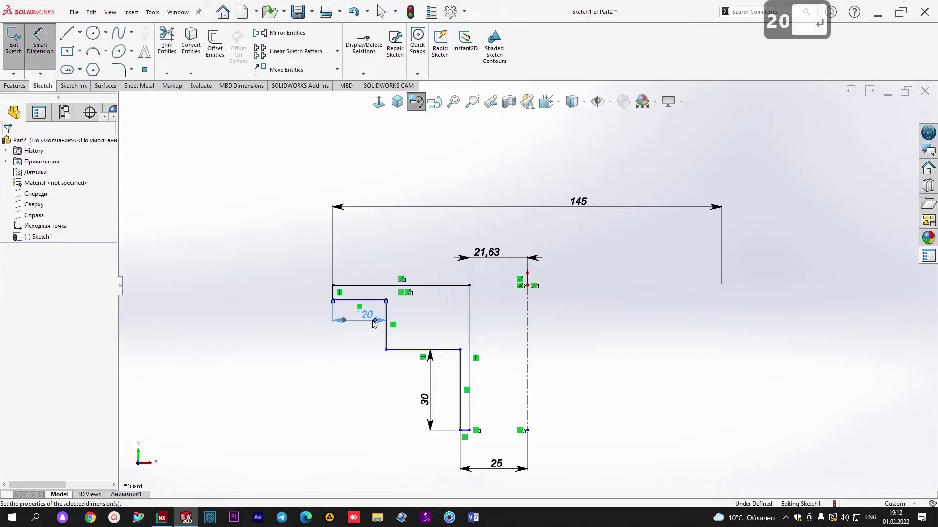
drag(392, 341, 400, 338)
text(20)
key(Return)
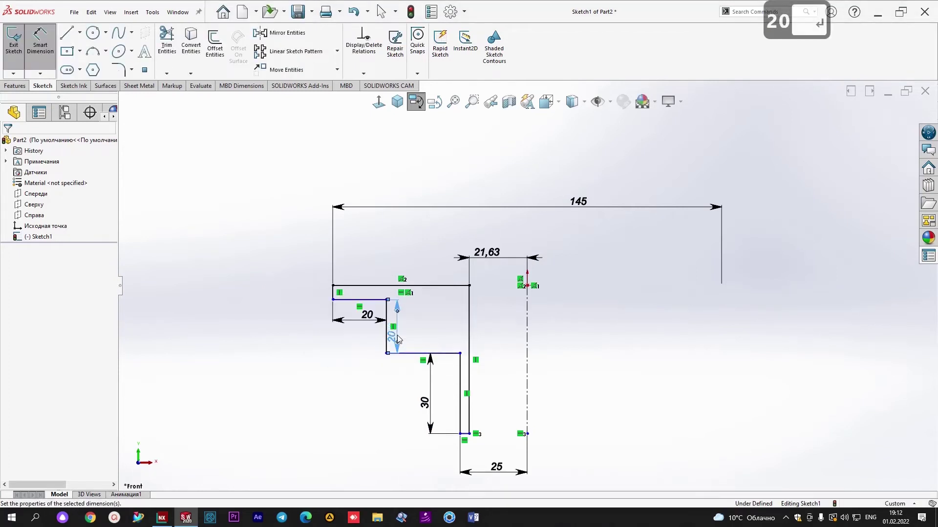
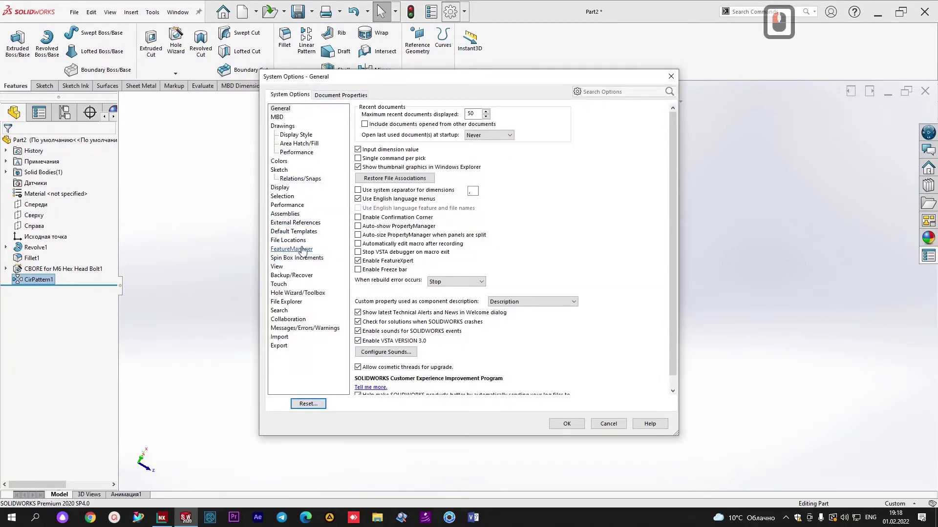
Step: Orbit the finished flange to view its six patterned holes
drag(344, 94, 651, 342)
drag(651, 342, 494, 270)
Step: Zoom in to inspect the flange's stepped hub and through holes from below
scroll(up, 3)
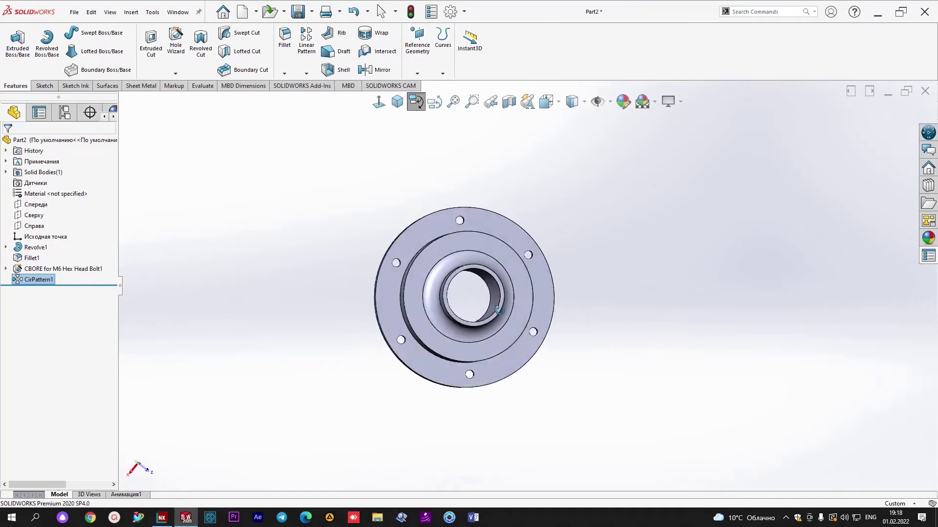
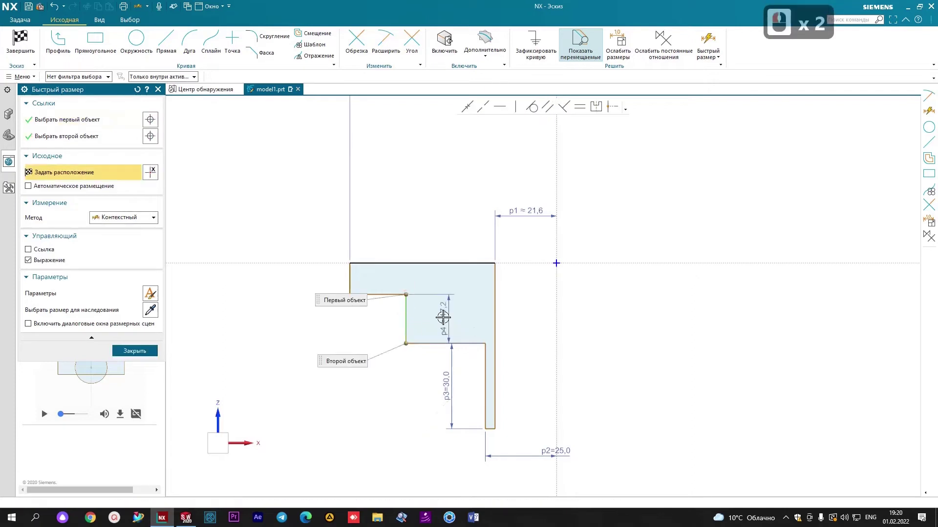
Step: Set the fourth step-height Rapid Dimension to 20 mm in the NX sketch
text(20)
key(Return)
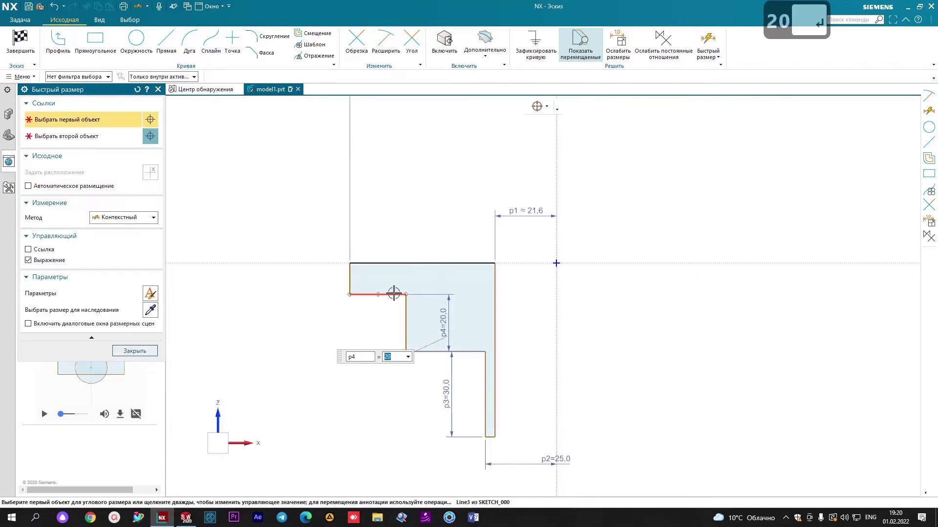
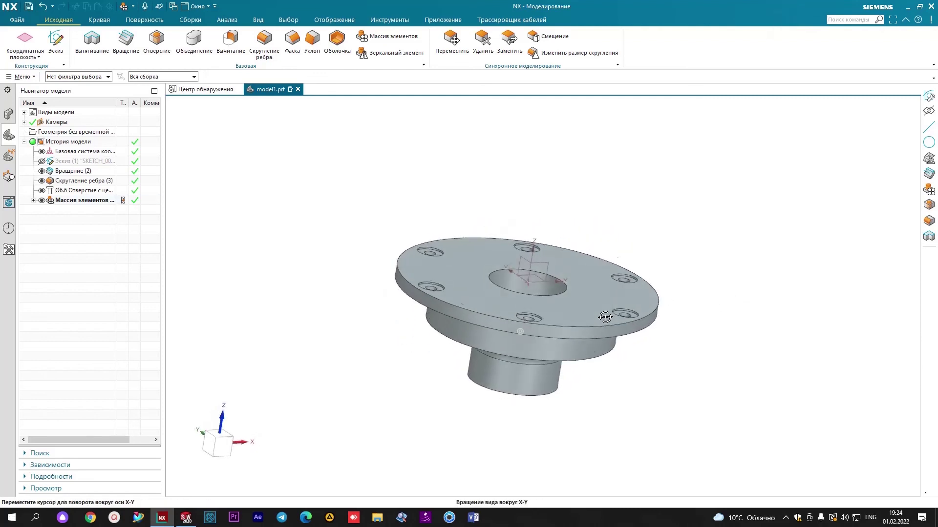
drag(597, 326, 722, 345)
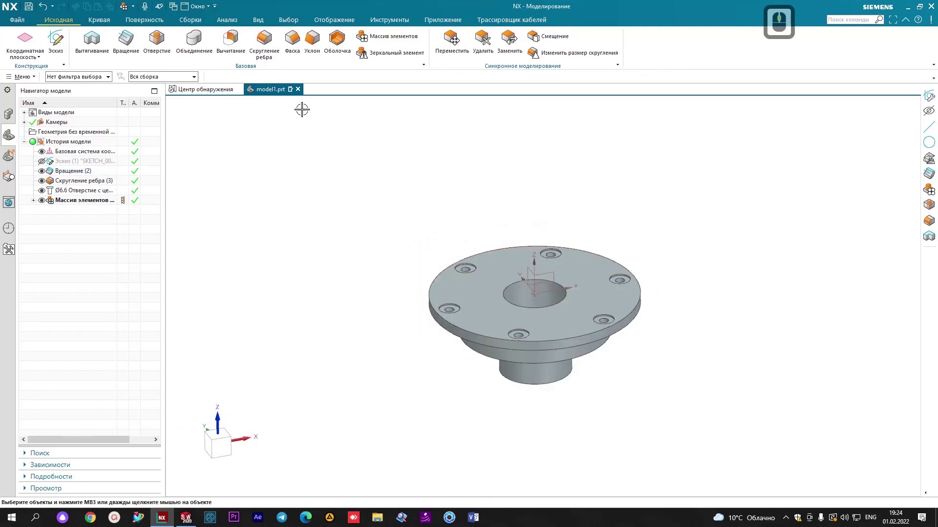